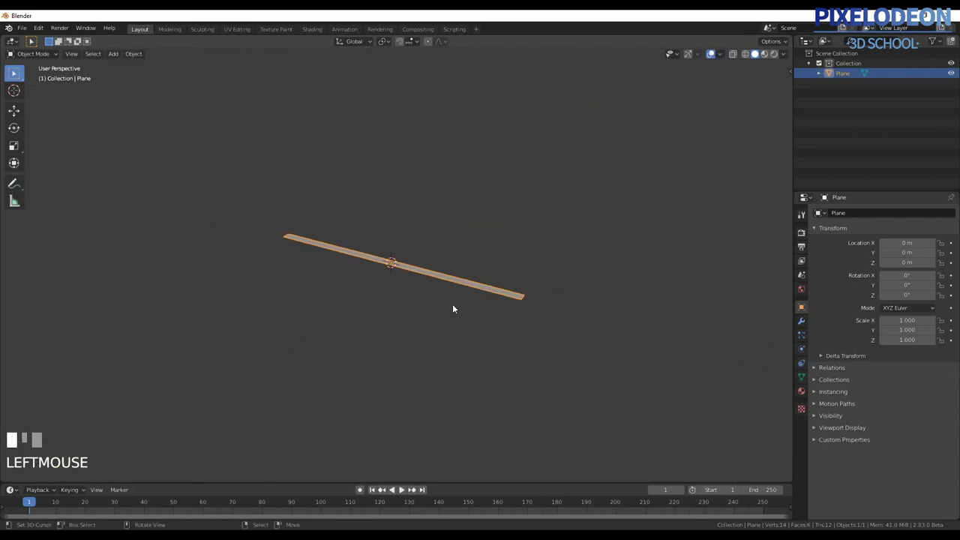
Add a Hair particle system to the plane with Number 5 and Hair Length 2 m.
drag(525, 312, 801, 335)
click(801, 335)
drag(955, 217, 887, 210)
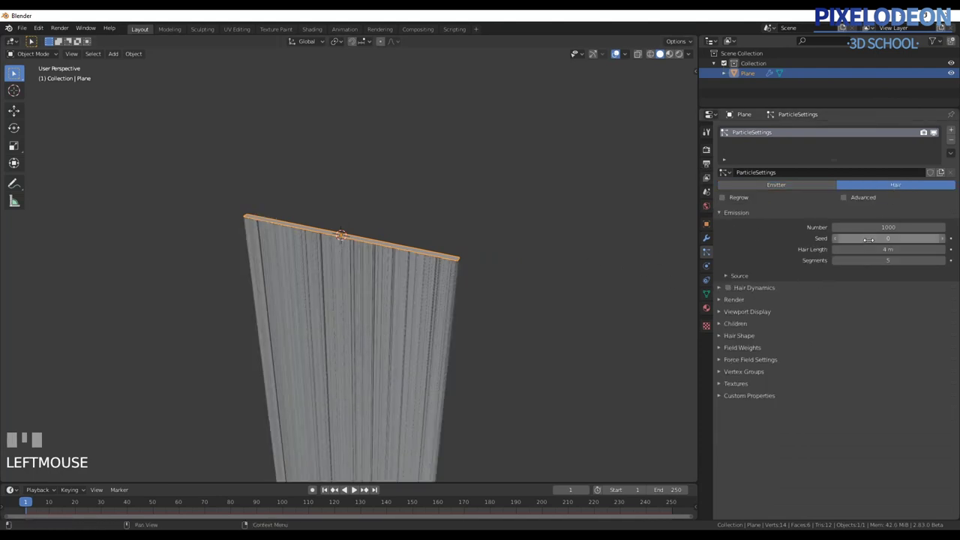
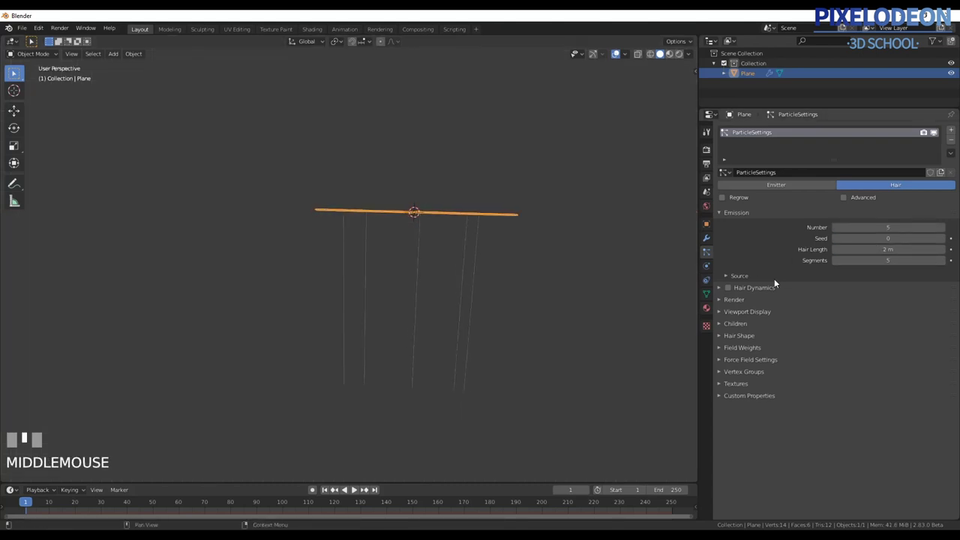
Set the hair's Emit From source to Verts so strands grow from the plane's vertices.
drag(727, 289, 400, 280)
drag(400, 281, 939, 313)
click(939, 313)
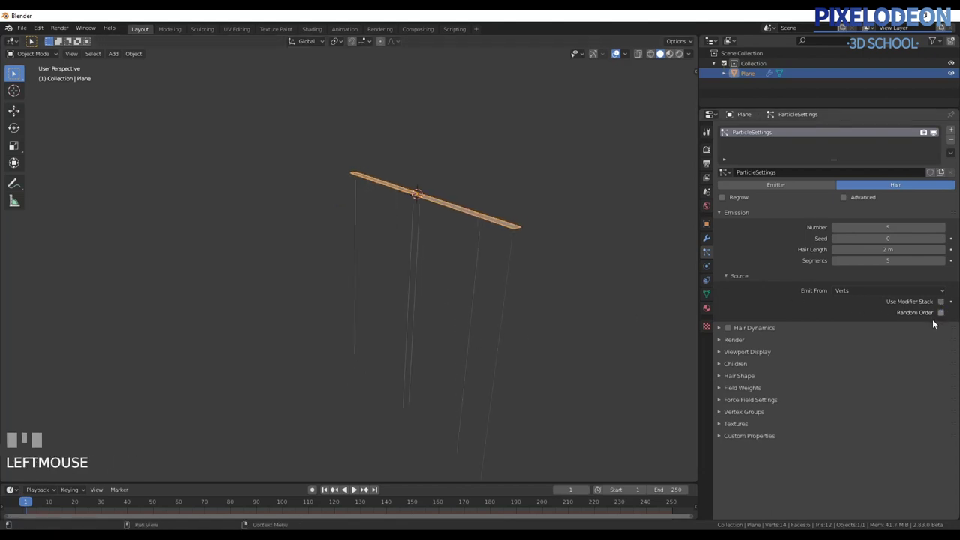
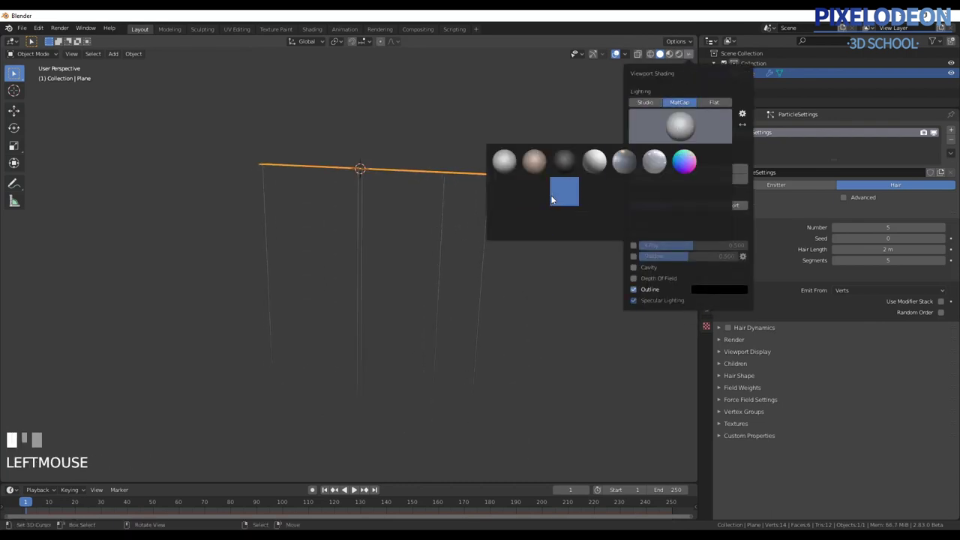
Switch viewport lighting to MatCap and choose a matcap that shows the strands dark red.
drag(516, 345, 945, 318)
click(945, 318)
click(946, 317)
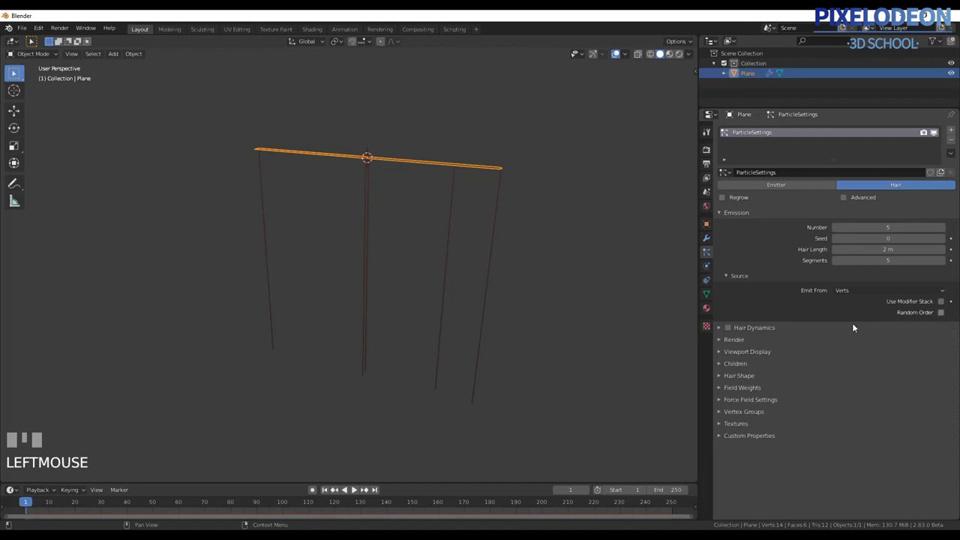
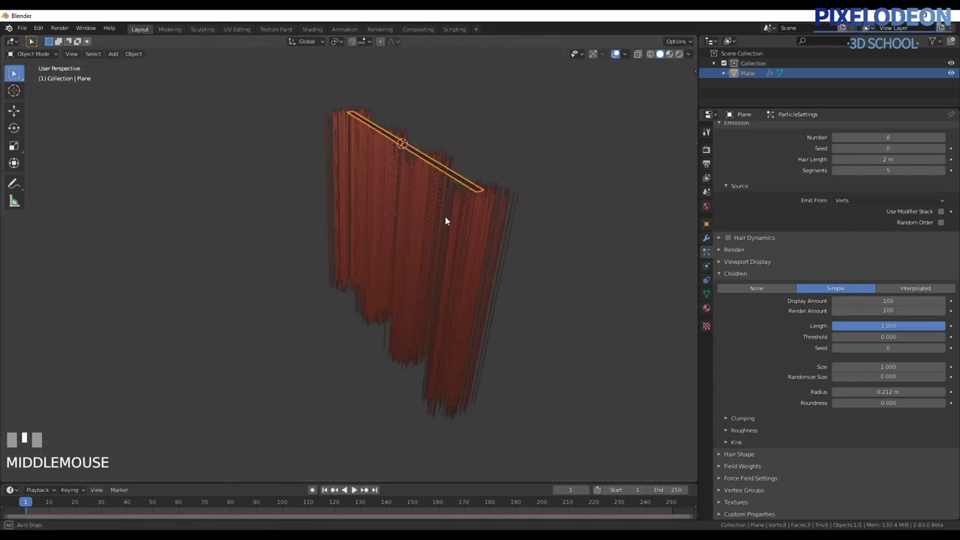
Switch to Front view and expand the hair Render and Viewport Display panels.
key(alt+q)
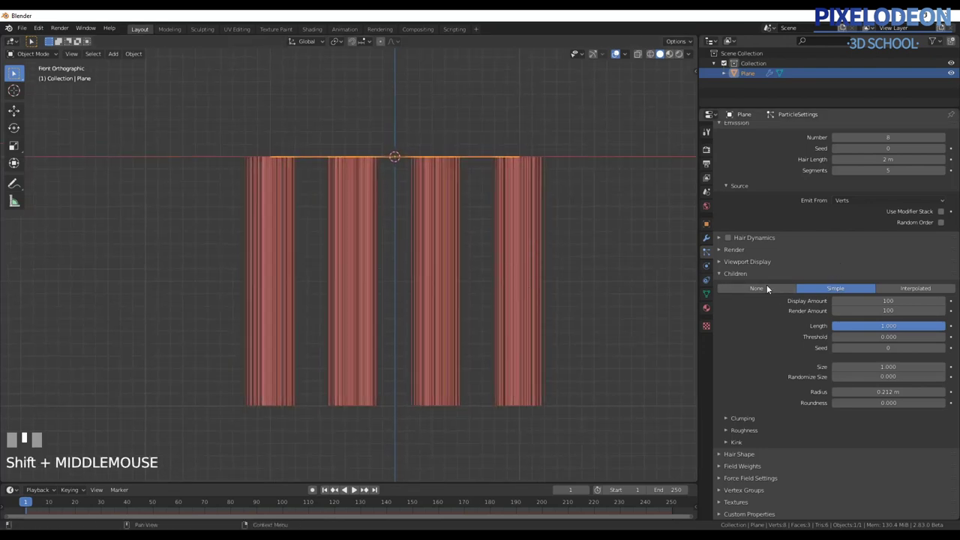
drag(723, 265, 937, 344)
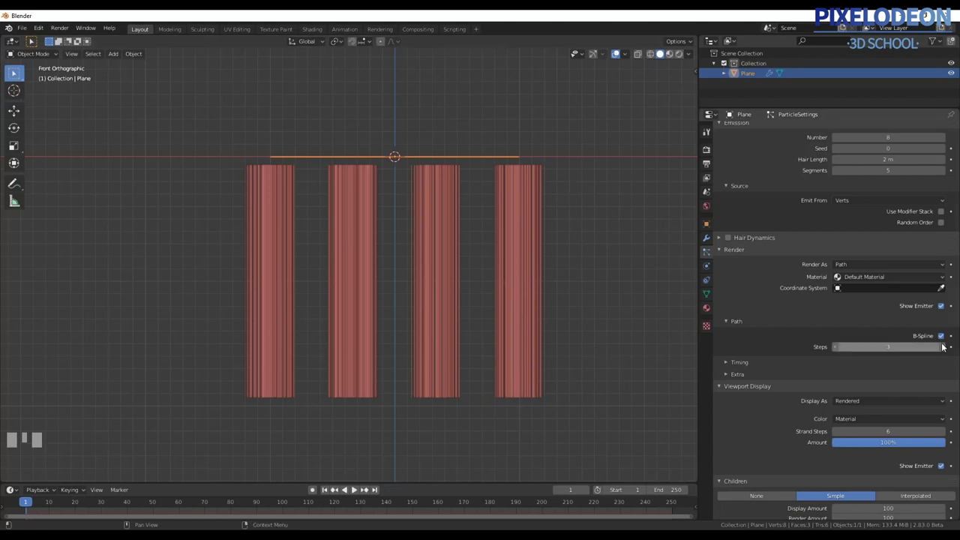
Raise Path Steps, set Children Length about 0.882 and Threshold about 0.716 for ragged clump ends.
drag(941, 347, 508, 323)
drag(508, 324, 922, 327)
drag(921, 327, 504, 403)
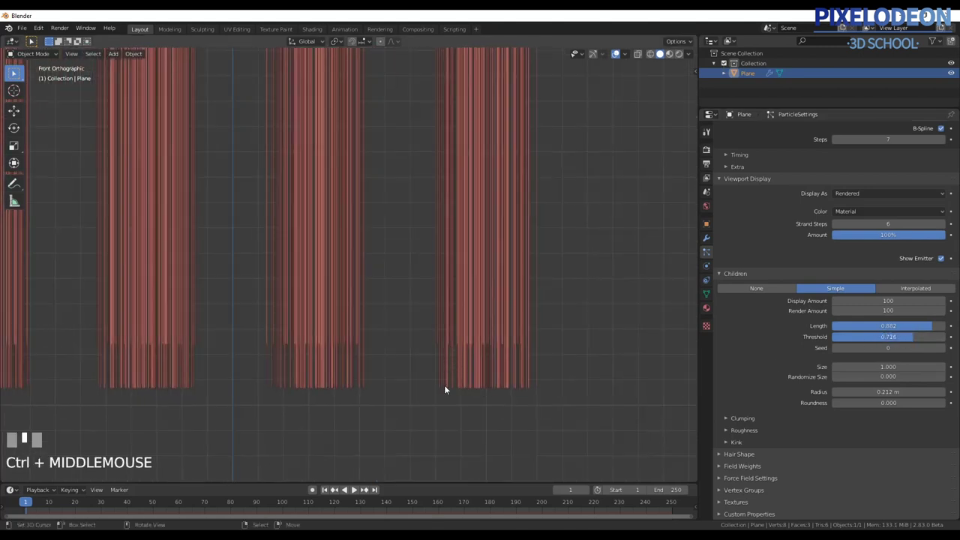
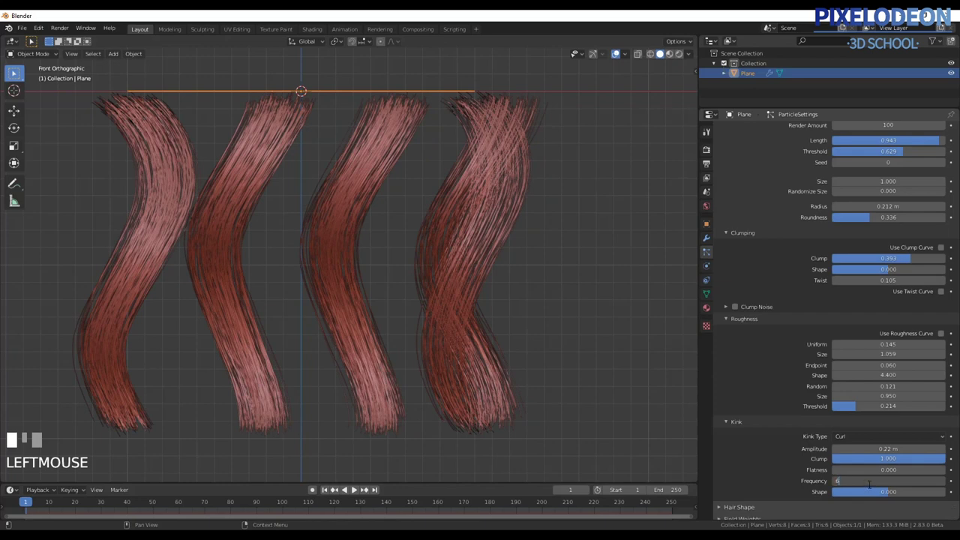
Set the hair Kink to Radial with Amplitude -0.18 m and Frequency 4.
key(Return)
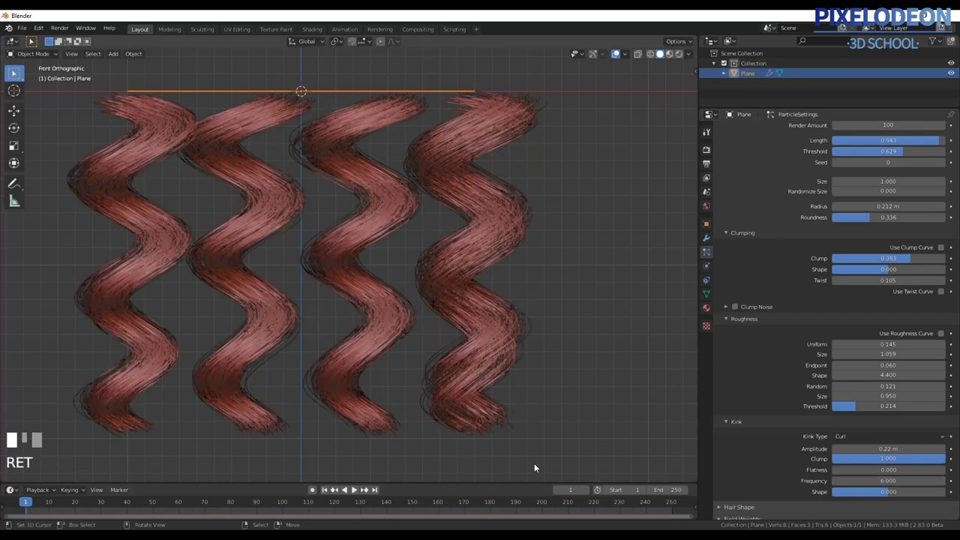
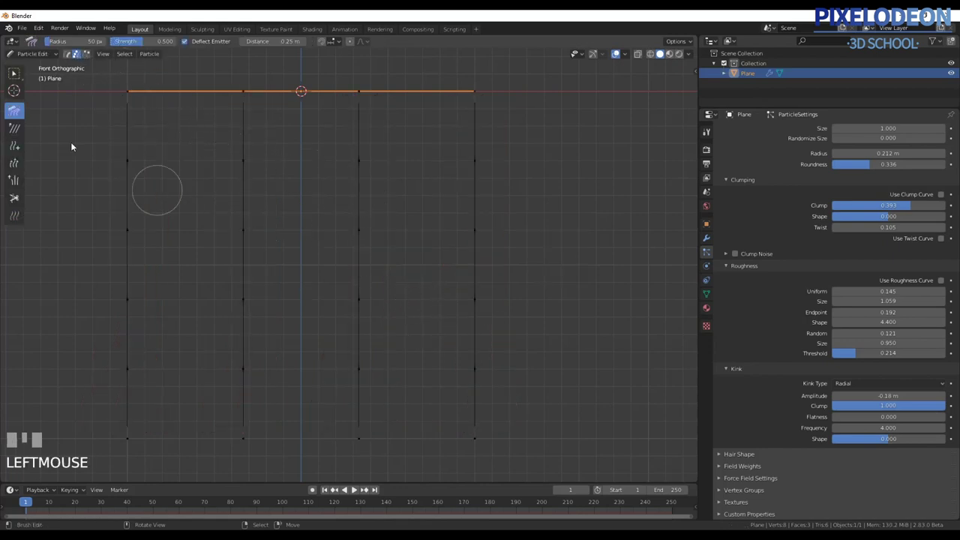
Resize the Comb brush and bend the first hair guides into gentle waves.
key(f)
click(489, 286)
key(f)
click(492, 226)
drag(693, 45, 484, 311)
drag(481, 310, 473, 351)
Comb the remaining guides into curves and return to Object Mode to see the wavy clumps.
key(f)
drag(481, 346, 481, 263)
drag(481, 262, 373, 228)
drag(373, 227, 586, 366)
key(Tab)
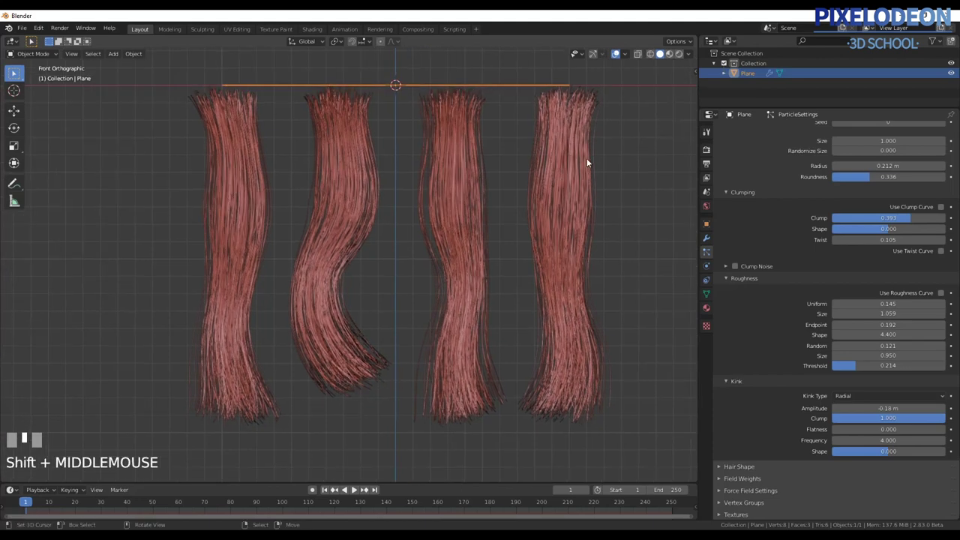
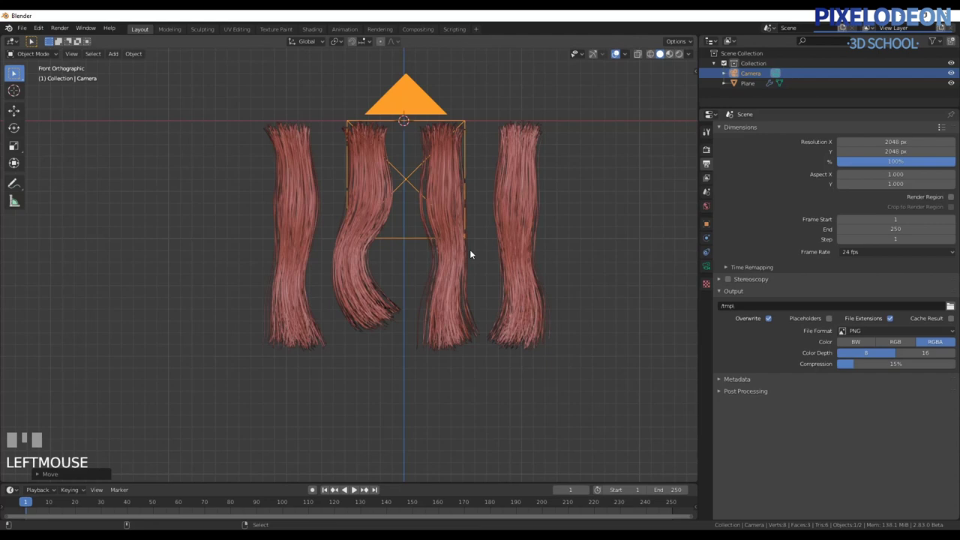
Look through the camera and move it along Z to frame the four hair clumps.
key(ctrl+alt+KP_0)
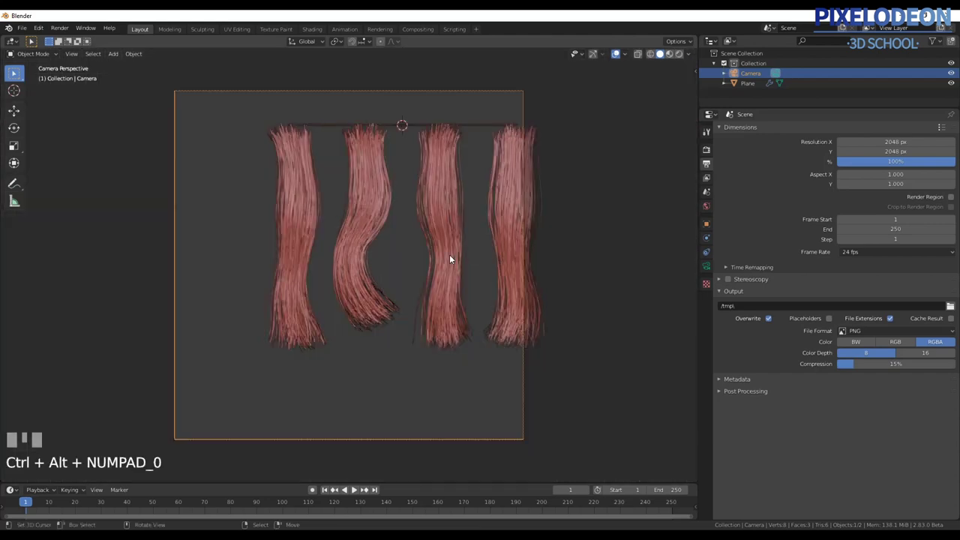
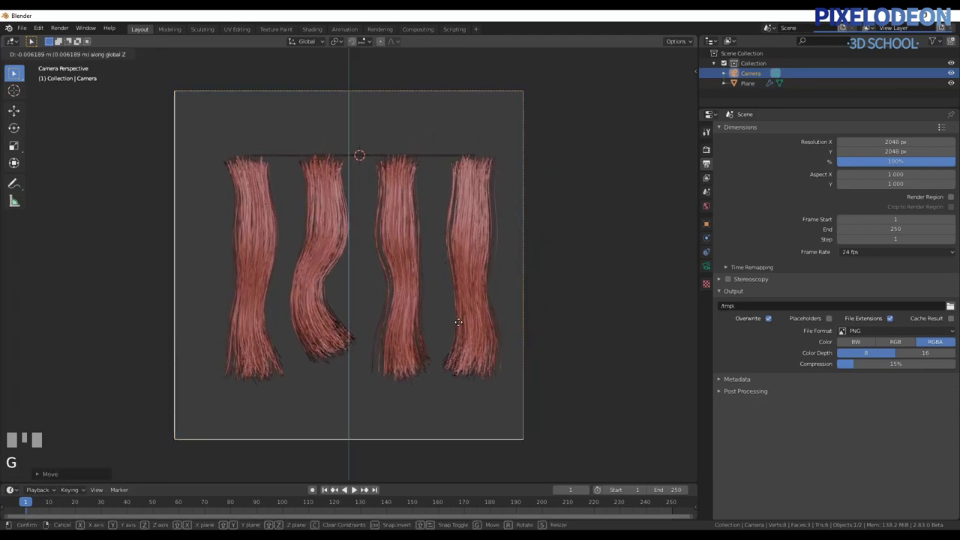
click(463, 301)
key(g)
click(470, 300)
key(z)
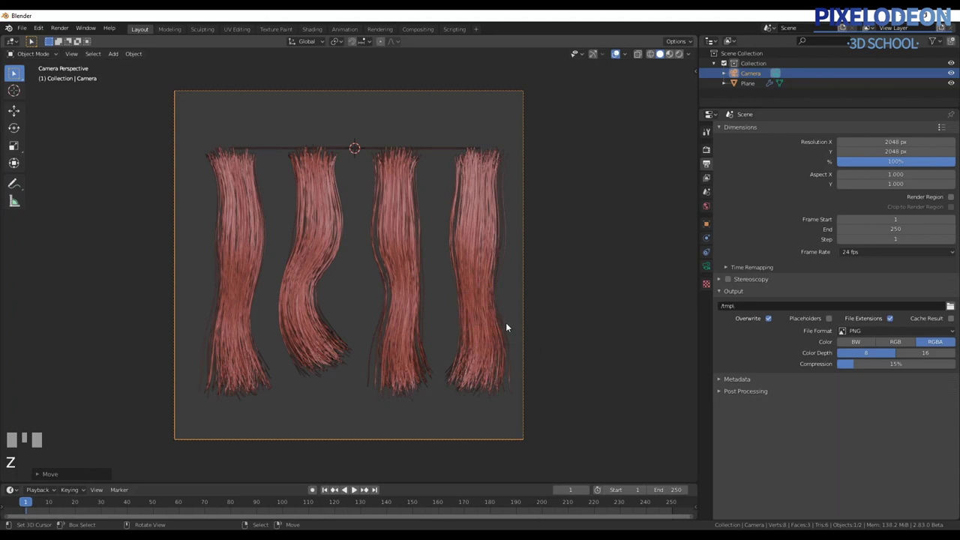
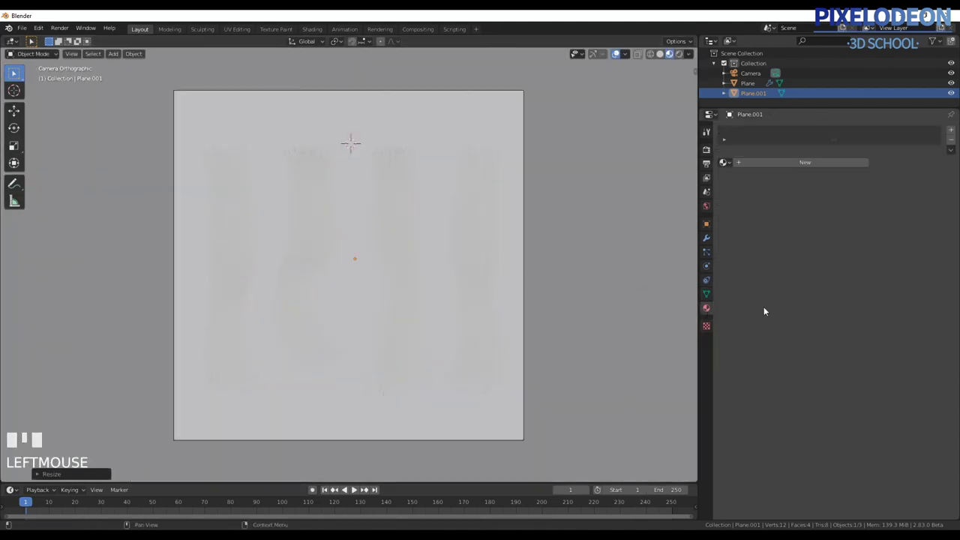
Select the hair-emitting Plane and create its new material, Material.002, in Material Properties.
drag(809, 166, 940, 171)
drag(862, 334, 527, 317)
right_click(526, 316)
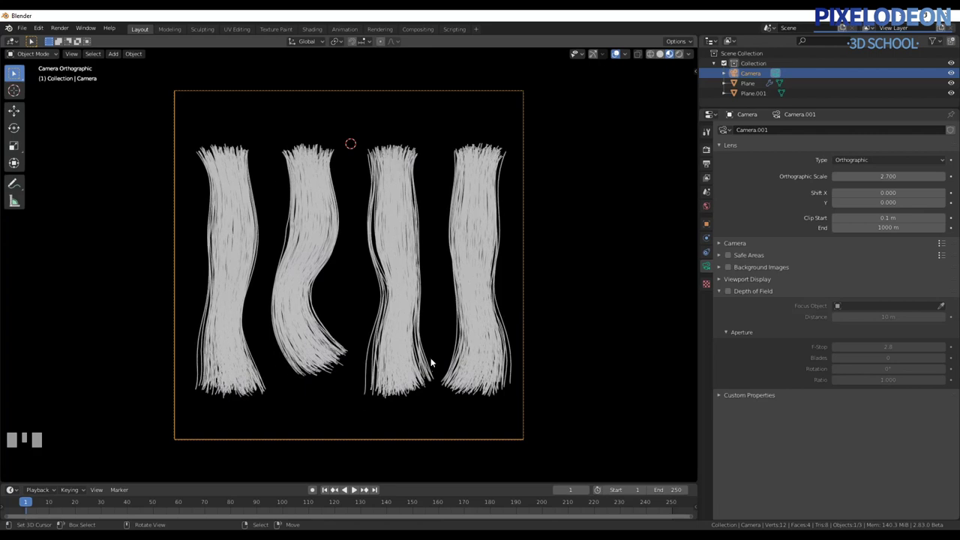
right_click(417, 334)
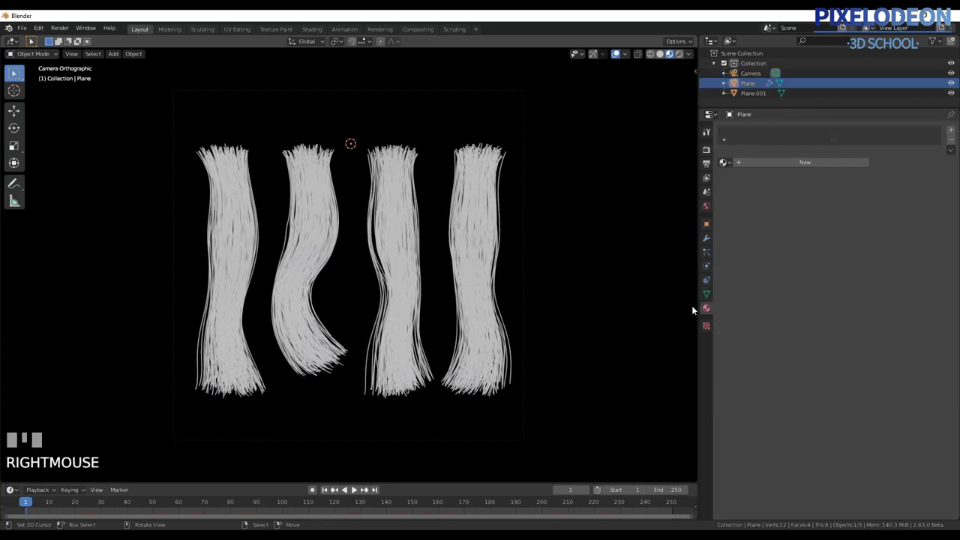
click(729, 114)
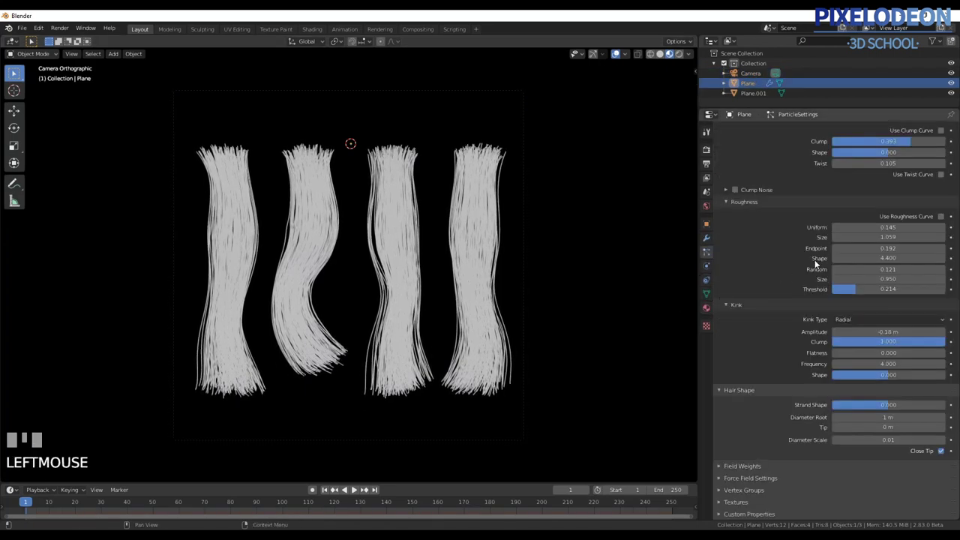
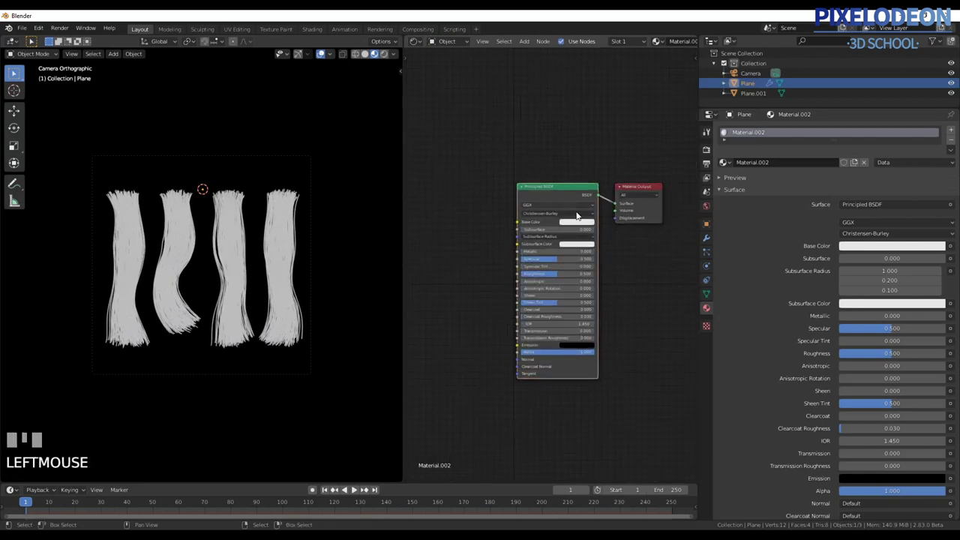
Delete the Principled BSDF and add a Principled Hair BSDF shader node.
key(x)
key(shift+a)
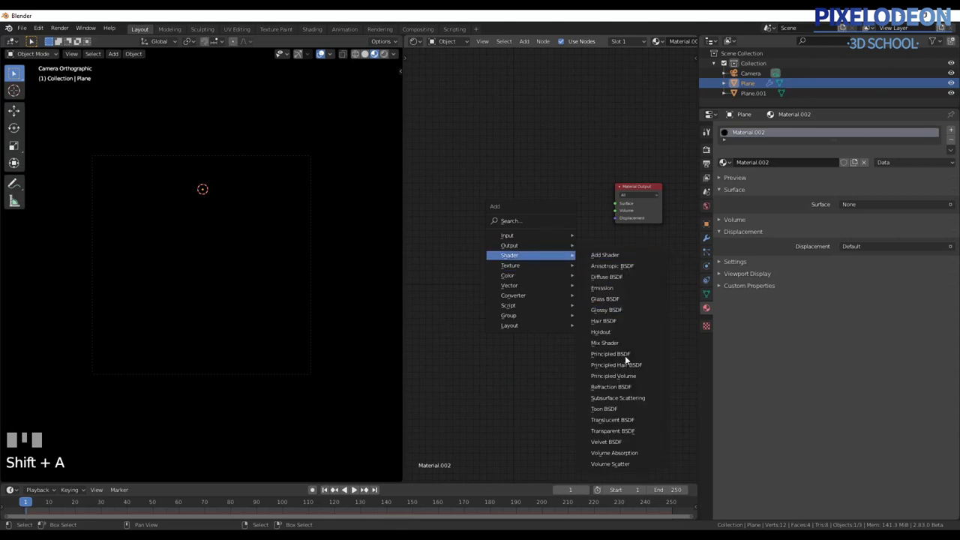
click(554, 188)
click(577, 195)
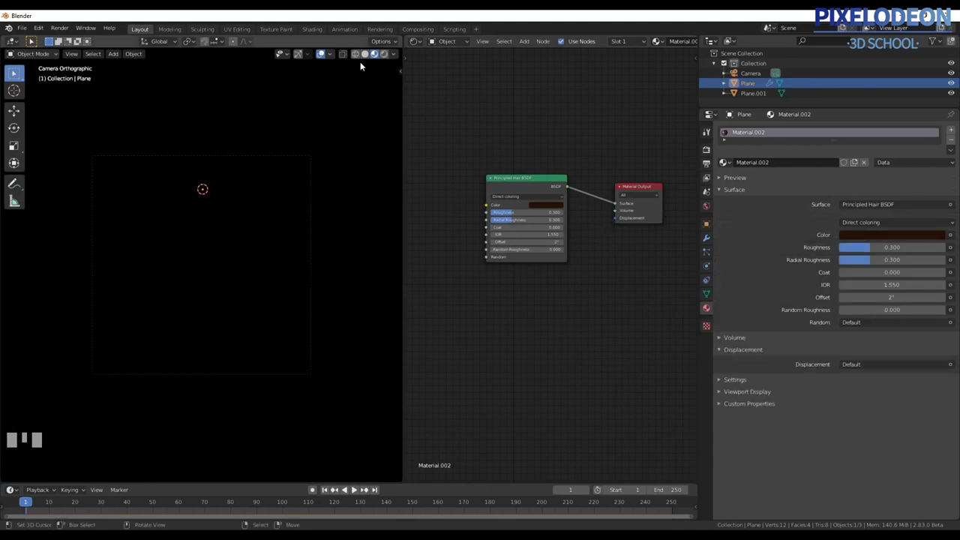
Place the Principled Hair BSDF and connect it to the Material Output surface.
drag(364, 52, 375, 62)
click(544, 187)
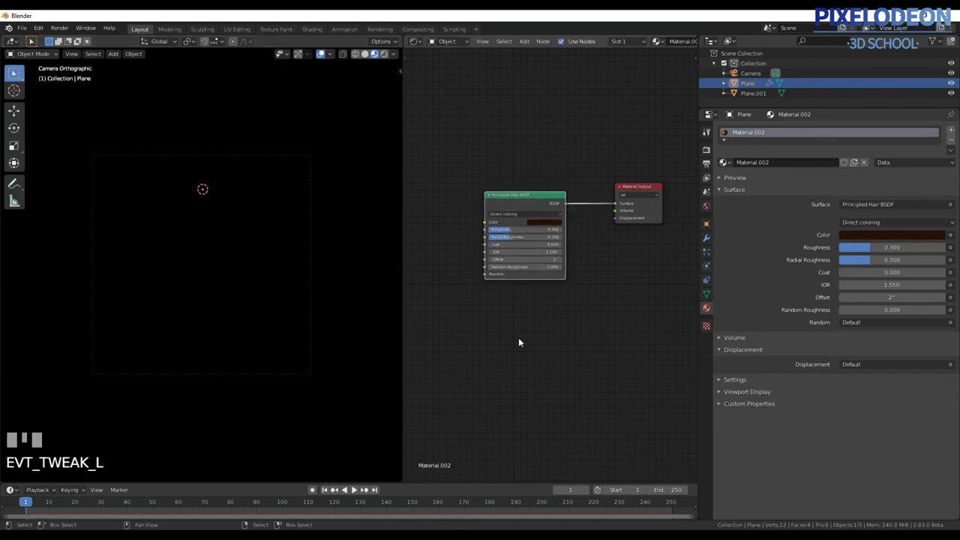
key(z)
right_click(291, 211)
right_click(294, 196)
Switch the viewport to Rendered shading to preview the hair shader.
key(z)
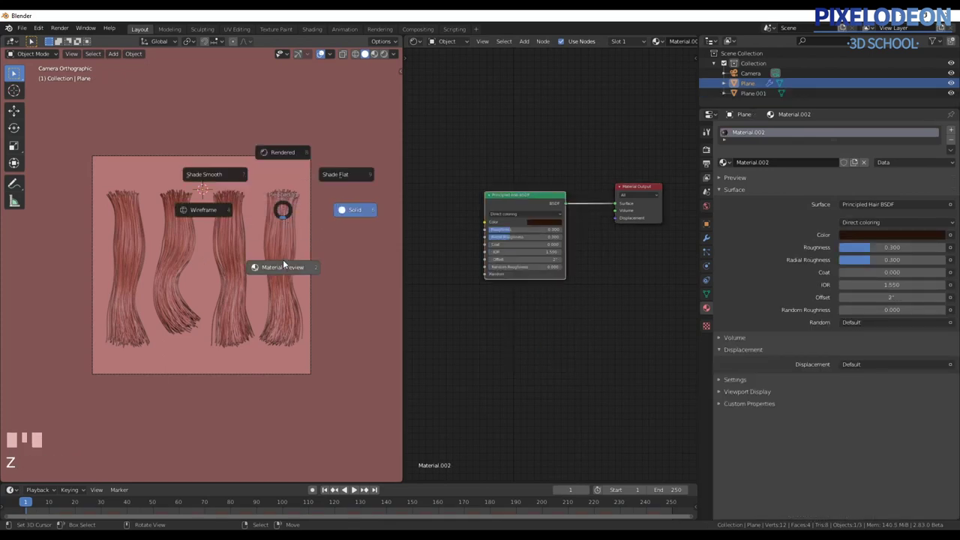
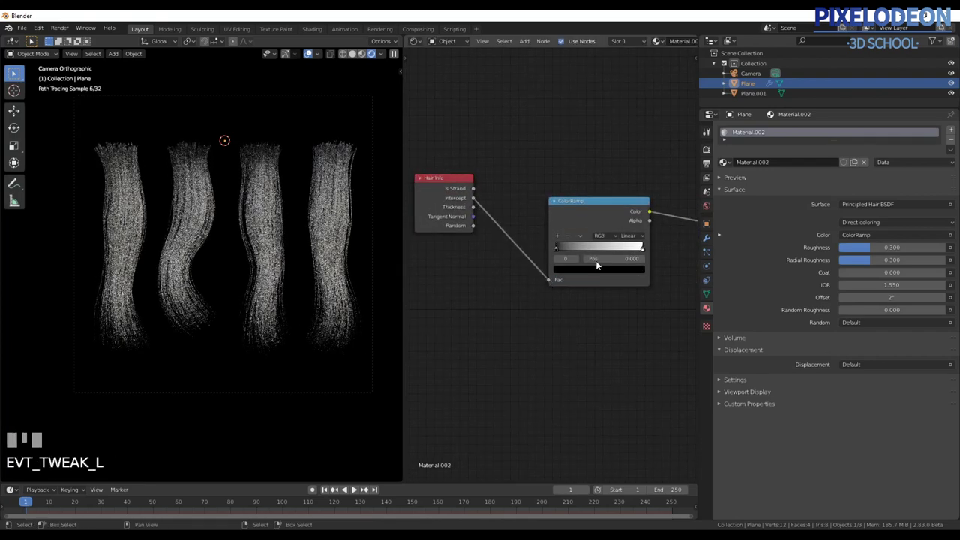
Try blue, green and red stop colours on the hair colour ramp.
drag(645, 253, 574, 276)
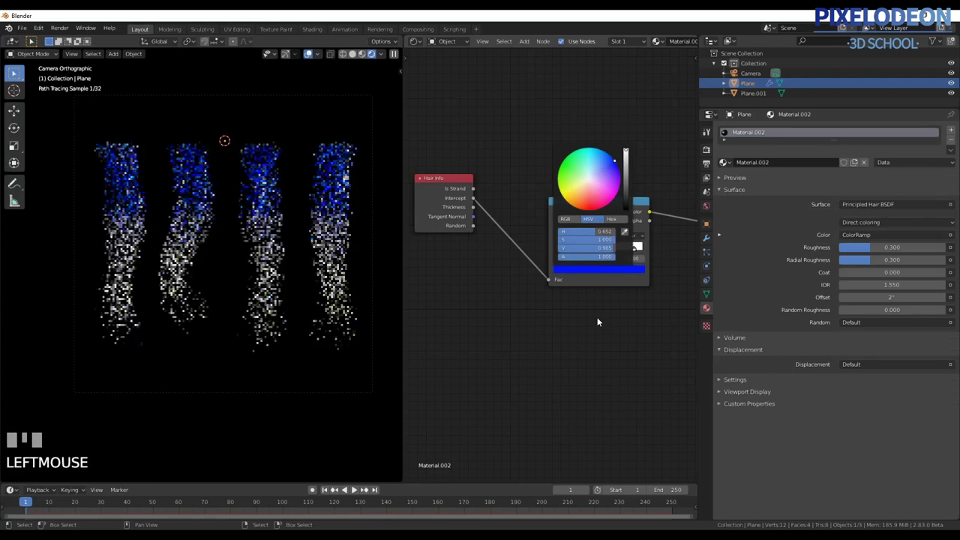
drag(635, 252, 570, 270)
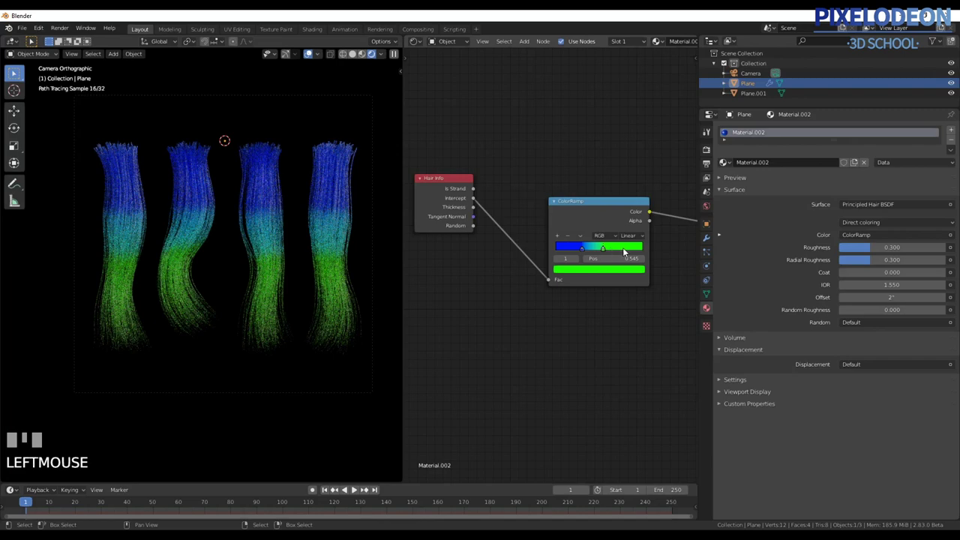
drag(568, 239, 571, 271)
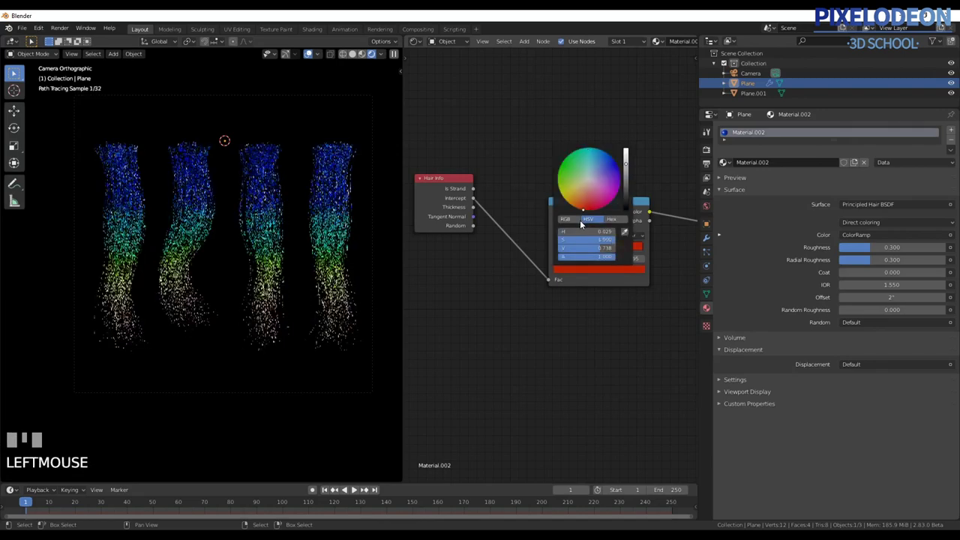
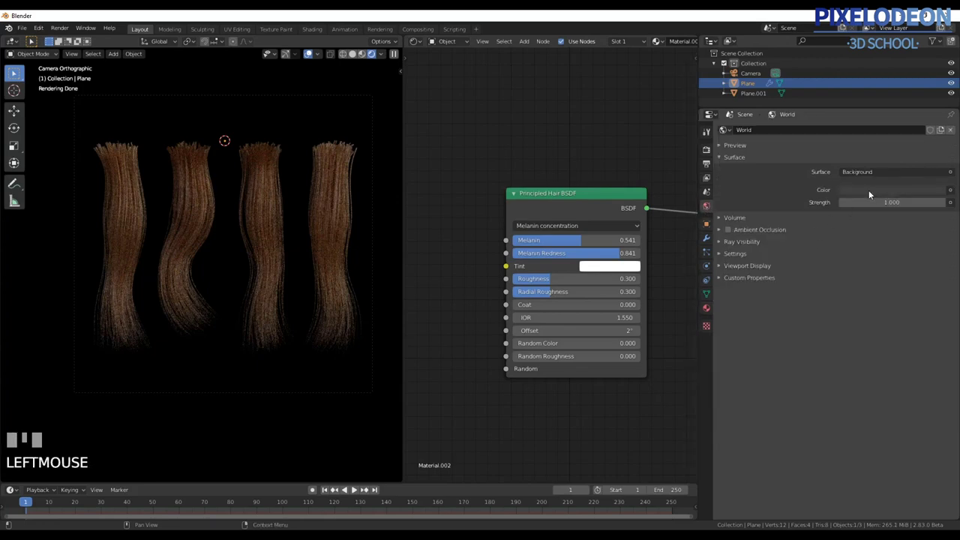
Pick the World background colour to brighten it.
click(894, 192)
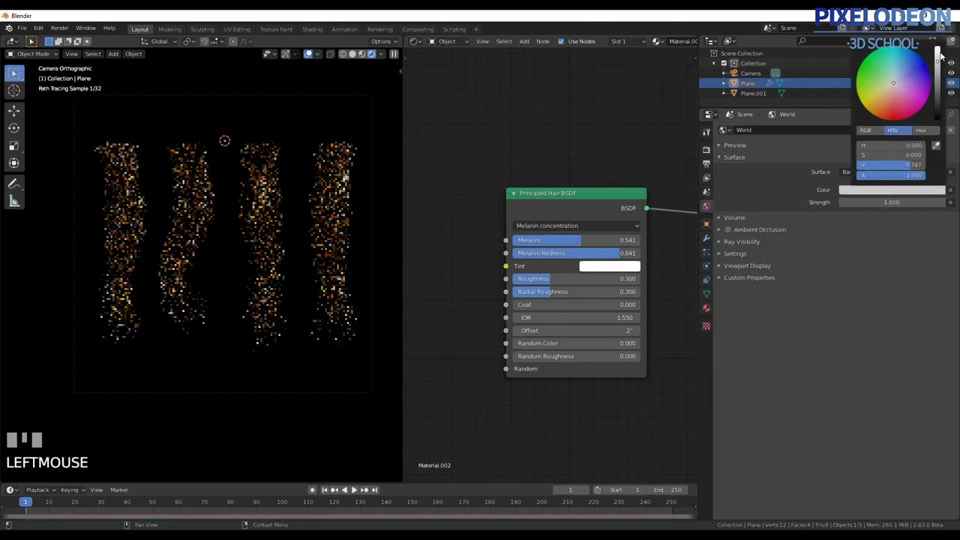
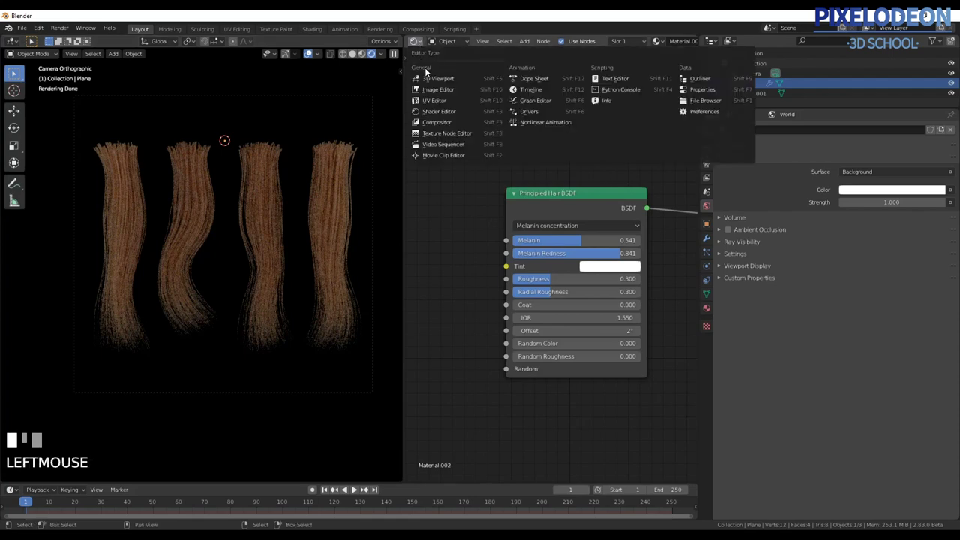
Dismiss the colour picker before switching to the World shader.
key(Escape)
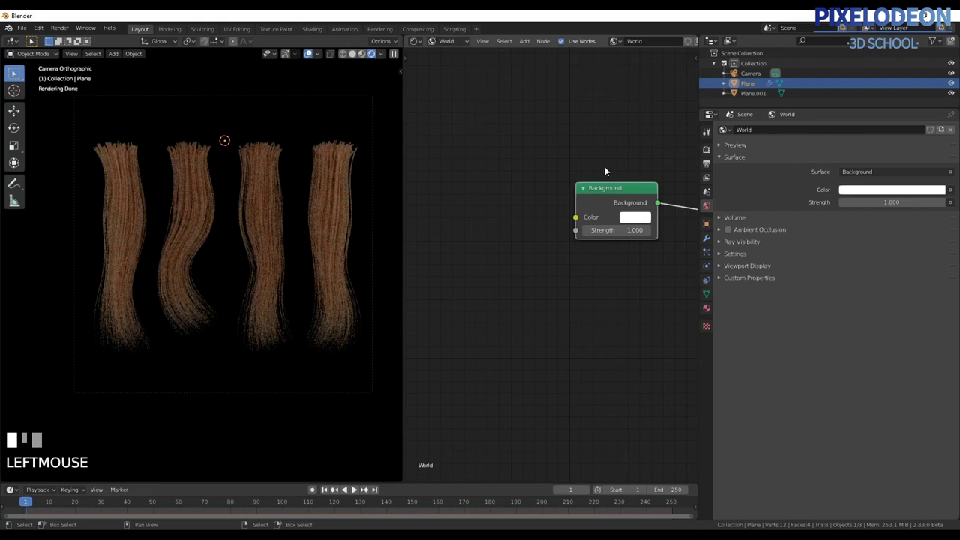
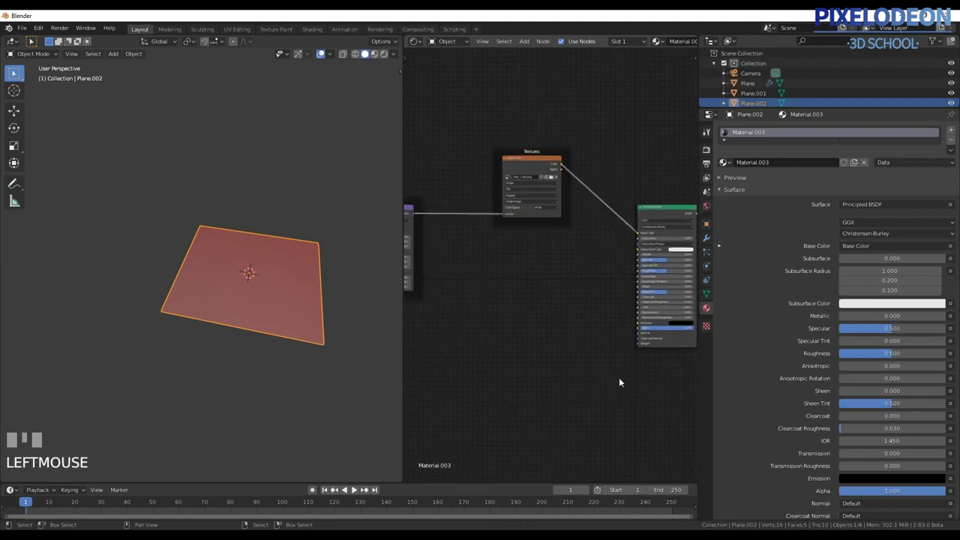
Duplicate the hair Image Texture node below the original and feed it the same Mapping vector.
drag(540, 160, 543, 183)
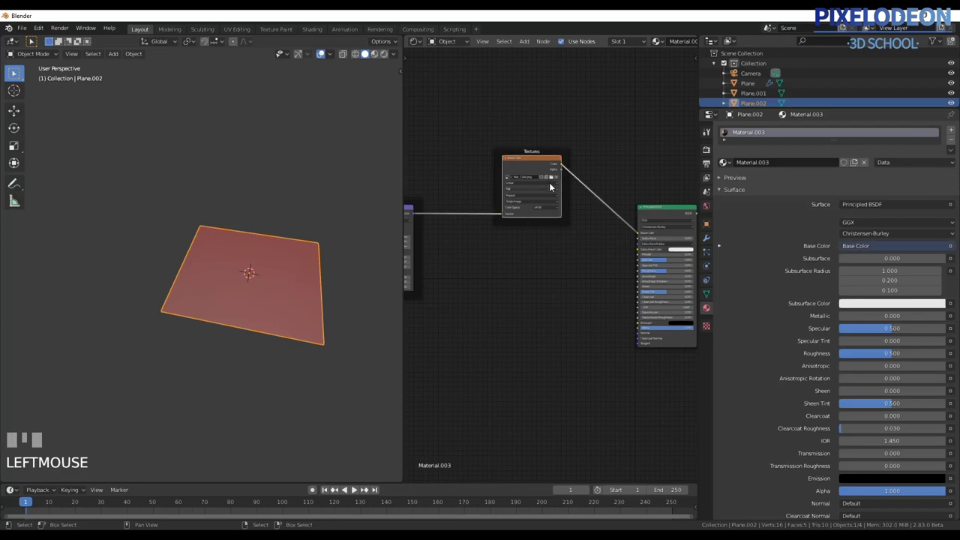
key(shift+d)
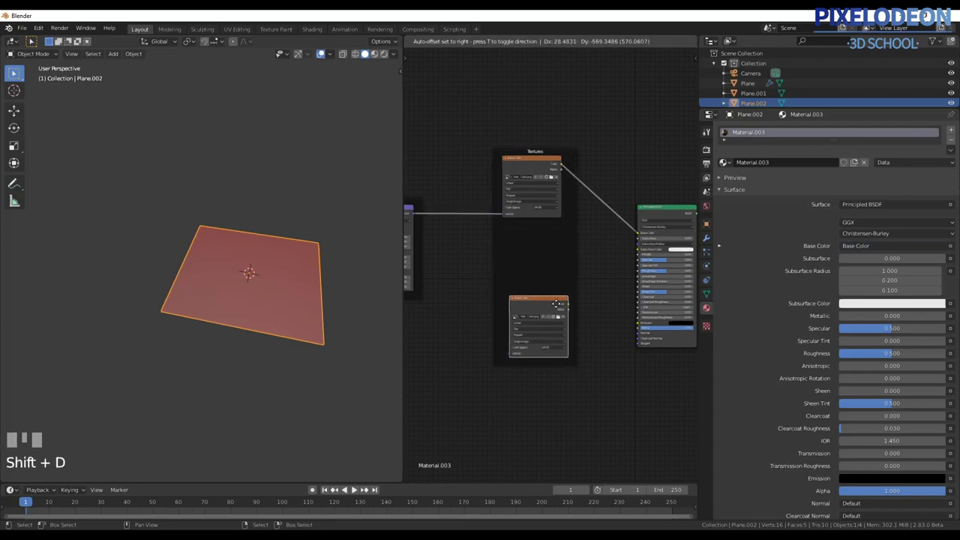
click(559, 306)
drag(557, 307, 457, 194)
drag(457, 195, 476, 232)
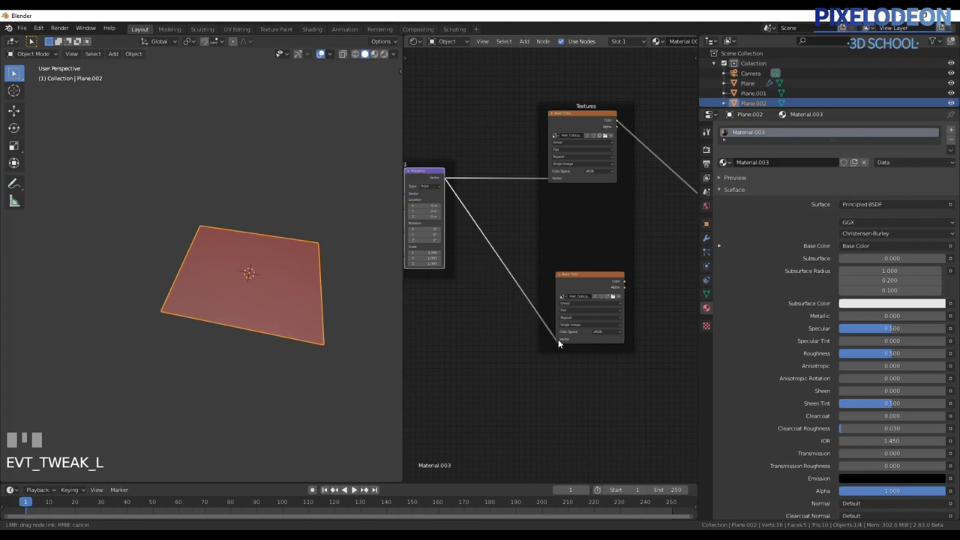
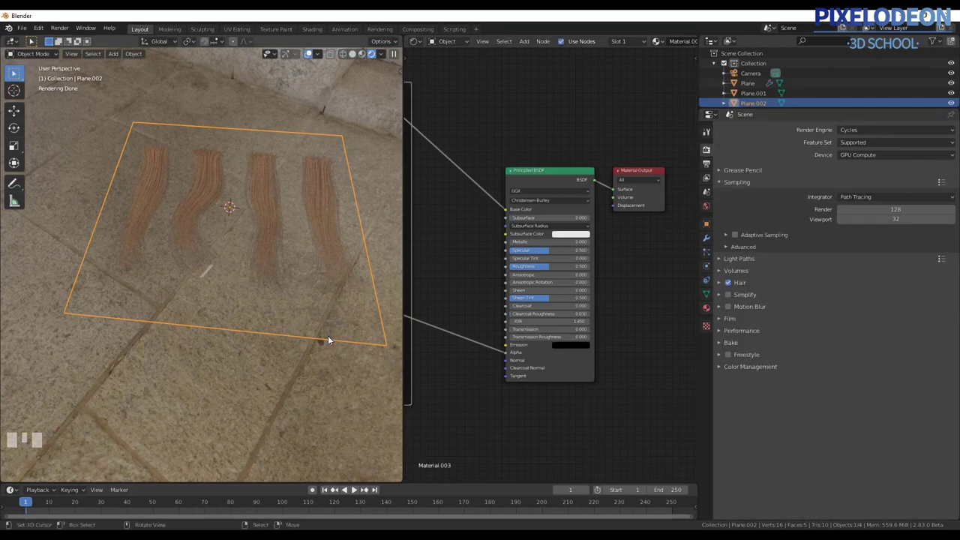
Enable Transparent under Film in Render Properties for a see-through background.
drag(328, 340, 724, 322)
drag(724, 321, 735, 393)
click(954, 410)
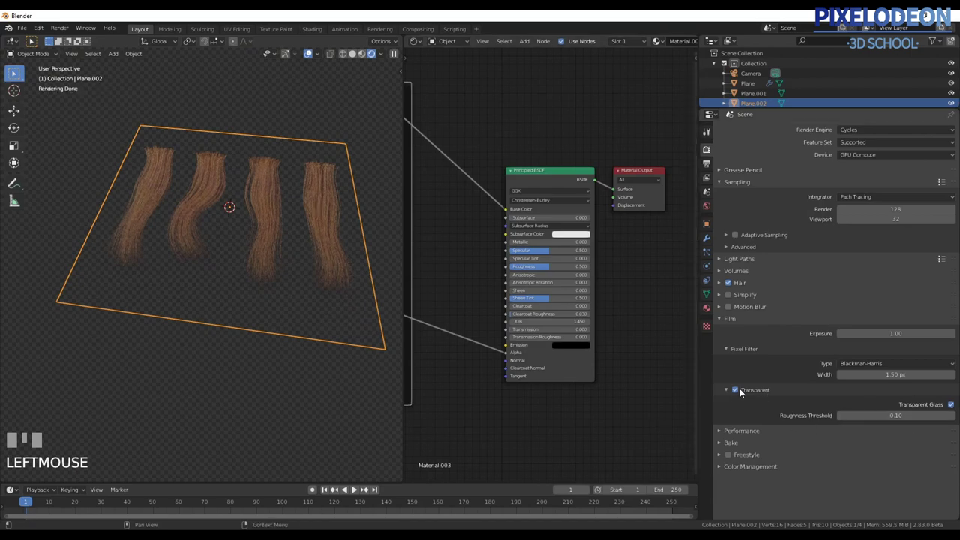
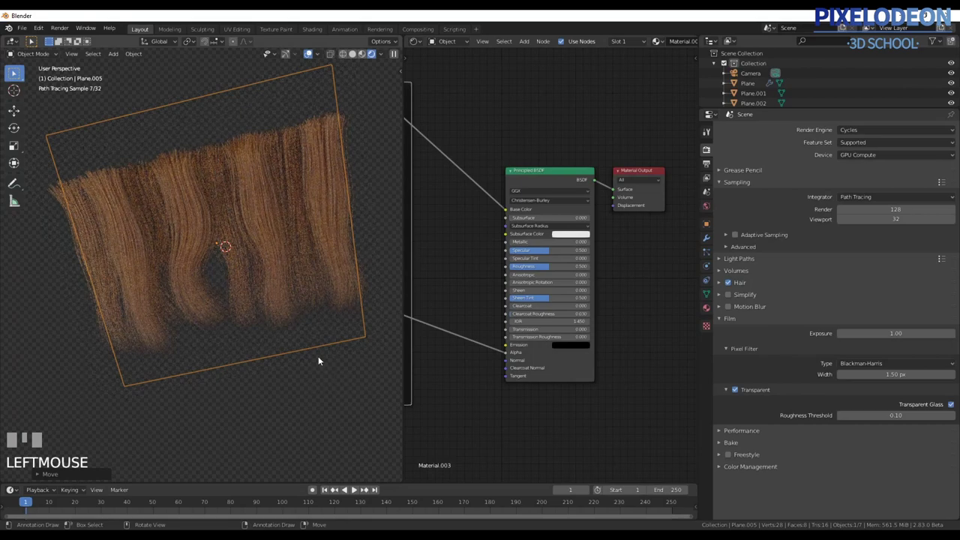
Delete the stray duplicated hair planes and look straight down on the remaining one.
drag(306, 326, 325, 330)
key(x)
right_click(325, 330)
key(x)
right_click(328, 334)
key(x)
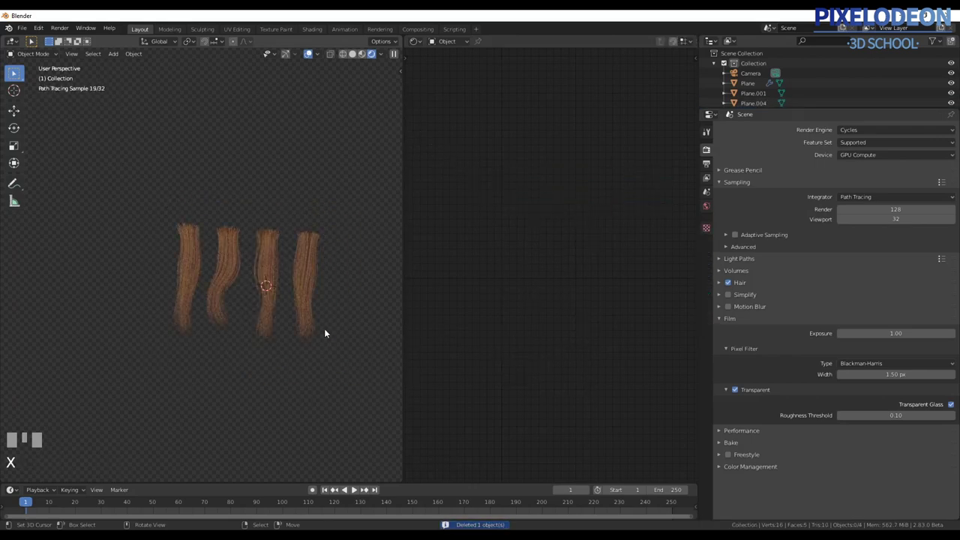